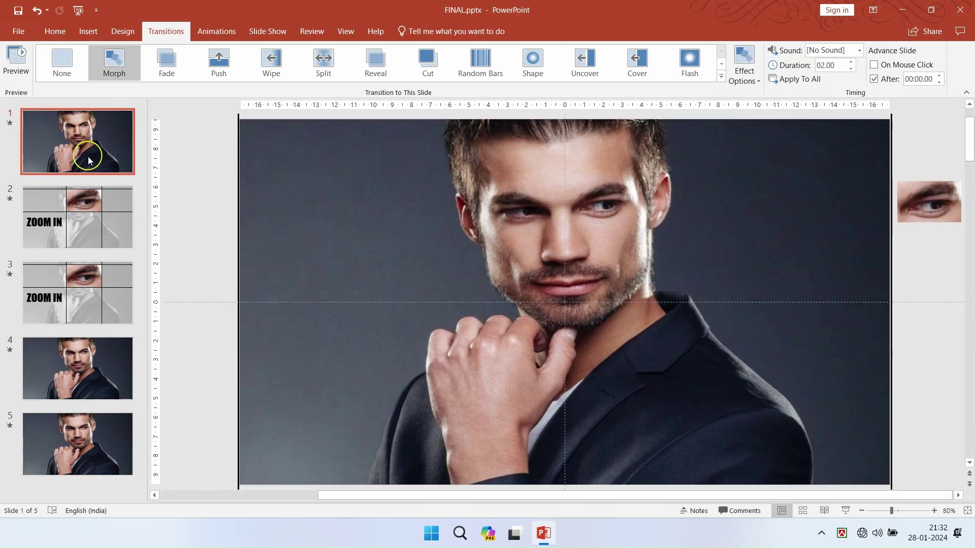
Go to the File backstage to begin a new blank presentation
{"action": "left_click", "coordinate": [22, 39]}
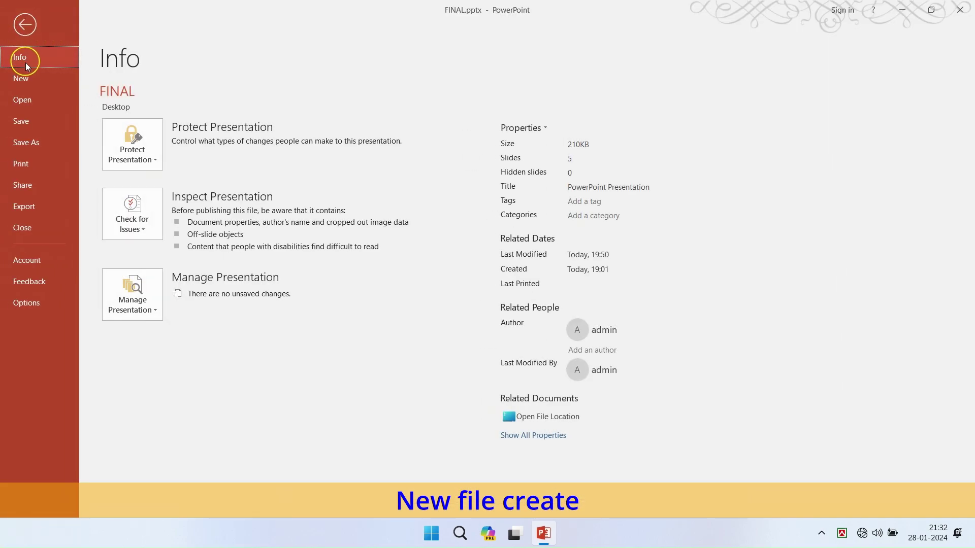
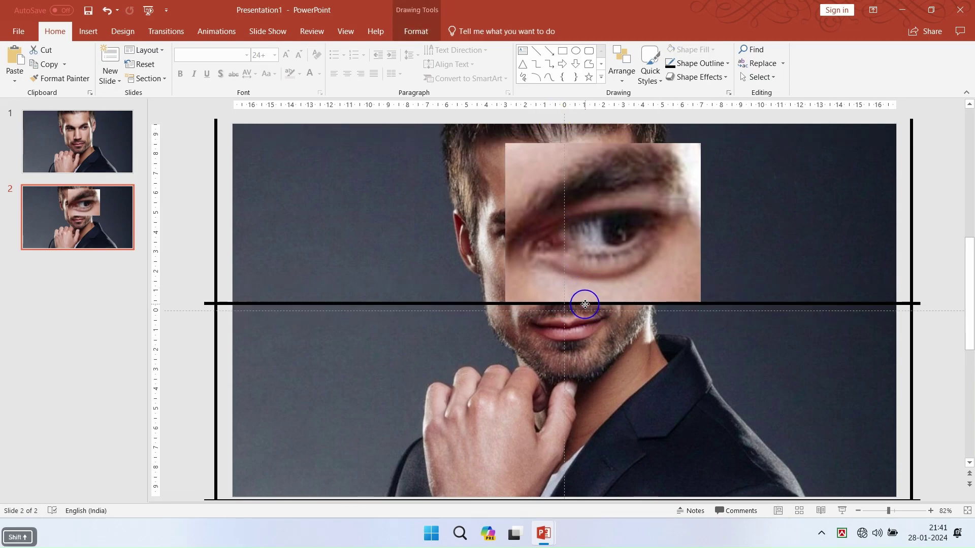
Duplicate the line and position horizontal and vertical copies to frame the eye with a four-line grid
{"action": "key", "text": "Up"}
{"action": "left_click", "coordinate": [628, 82]}
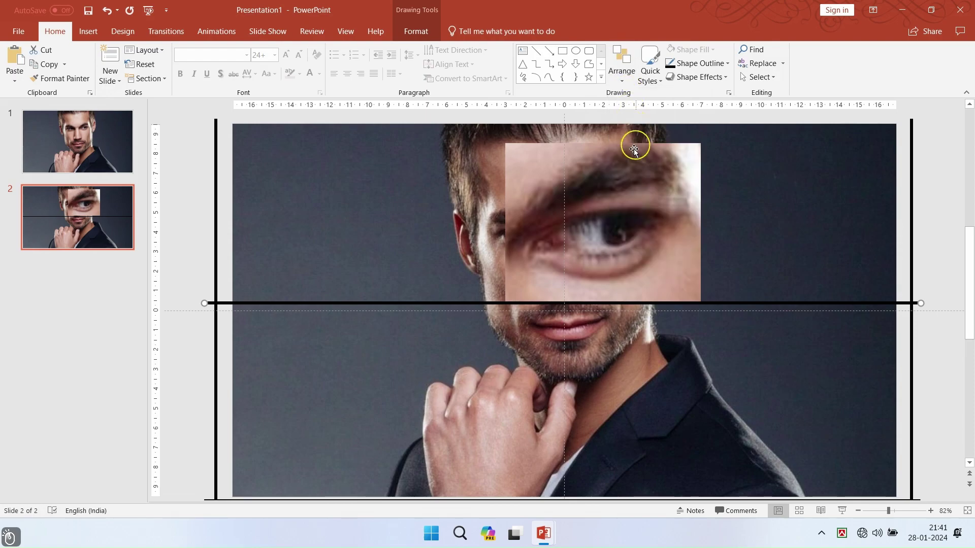
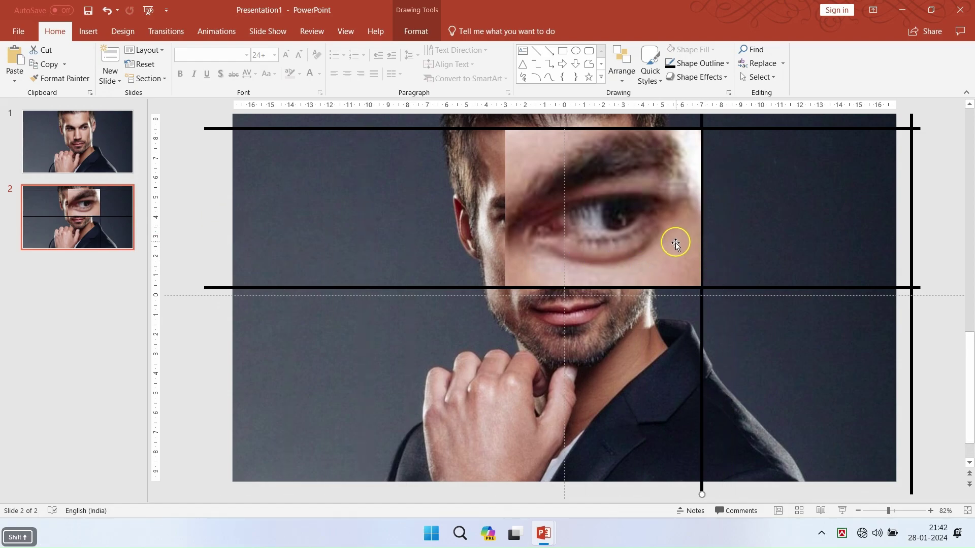
{"action": "left_click", "coordinate": [625, 78]}
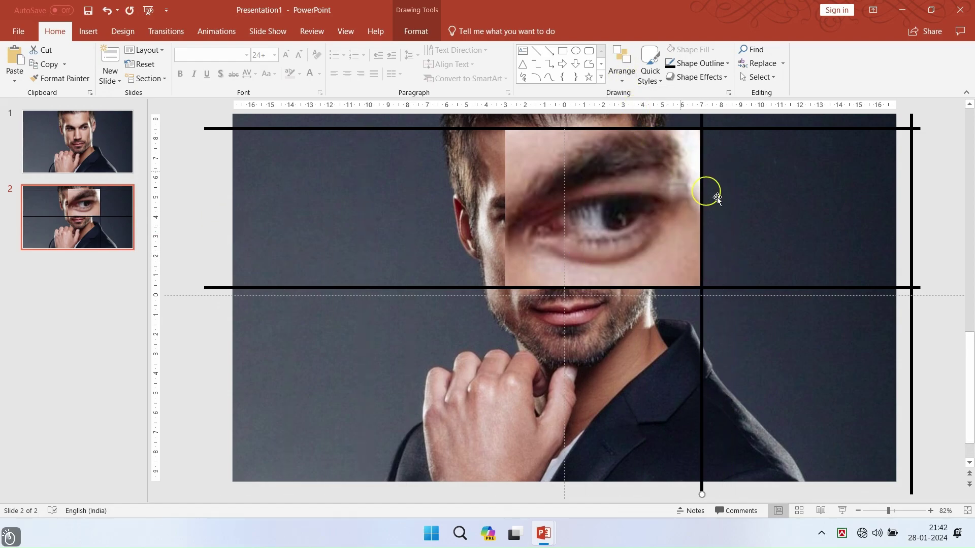
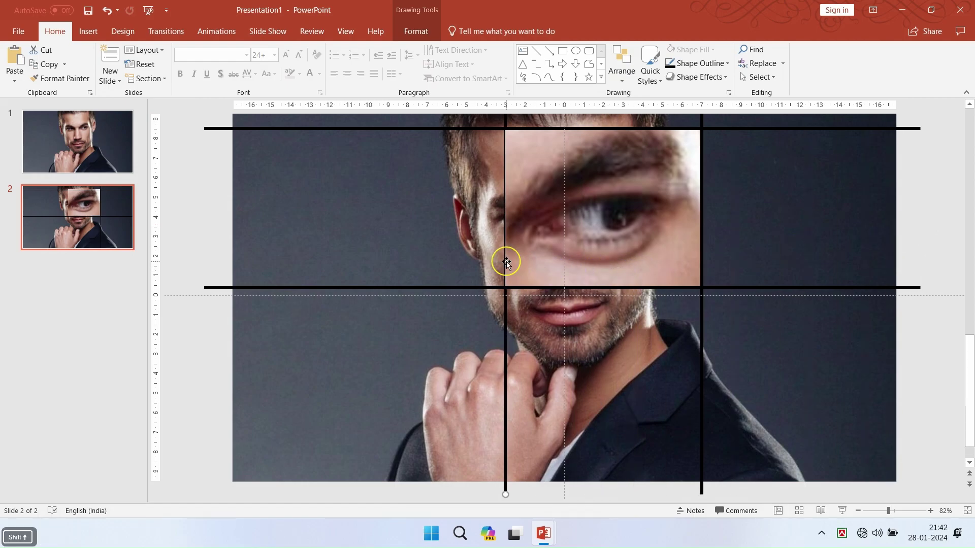
{"action": "left_click", "coordinate": [625, 88]}
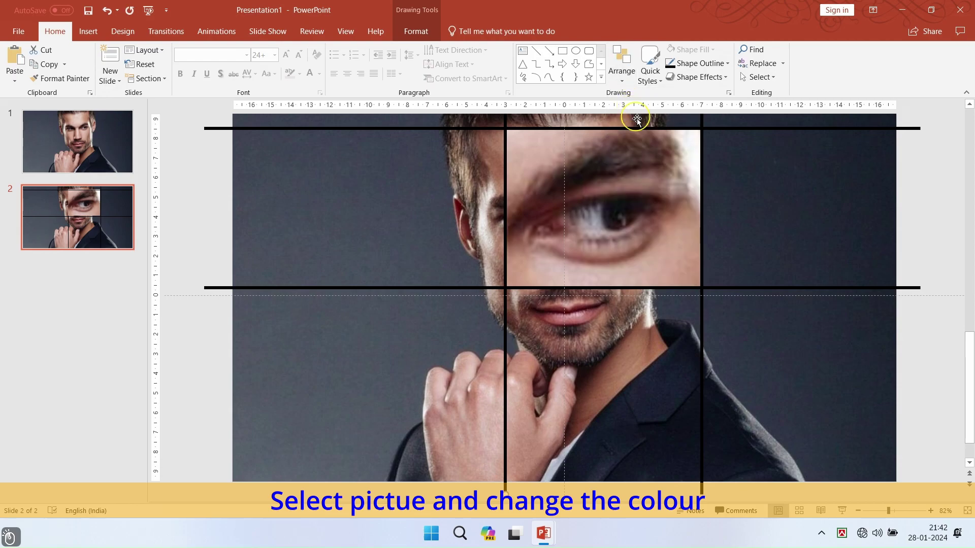
Recolour slide 2's background portrait with the Washout effect to pale grey
{"action": "left_click", "coordinate": [415, 39]}
{"action": "left_click", "coordinate": [110, 83]}
{"action": "left_click", "coordinate": [118, 374]}
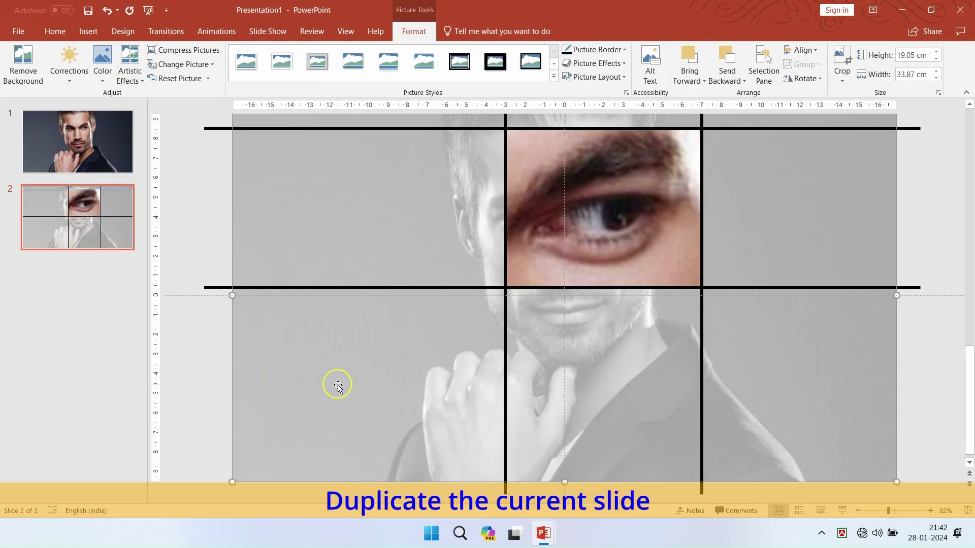
Duplicate slide 2 as slide 3 from the thumbnail context menu
{"action": "right_click", "coordinate": [95, 219]}
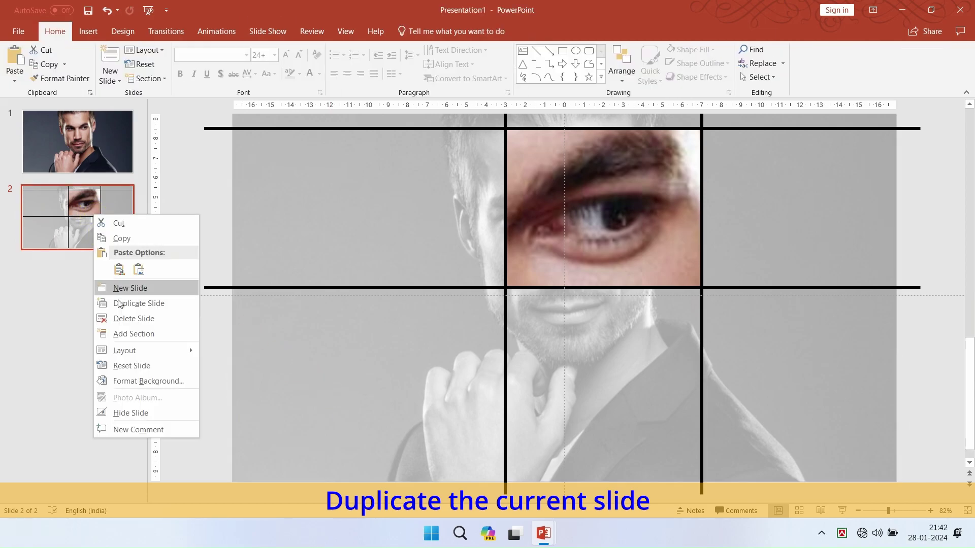
{"action": "left_click", "coordinate": [126, 311]}
{"action": "right_click", "coordinate": [109, 305]}
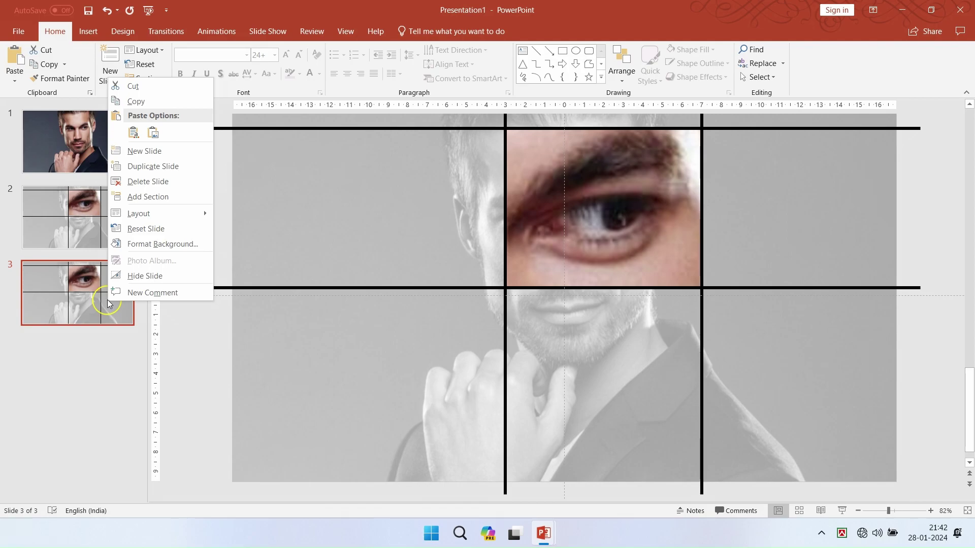
Duplicate slide 3 as slide 4 and drag its grid lines out to the slide borders
{"action": "left_click", "coordinate": [148, 171]}
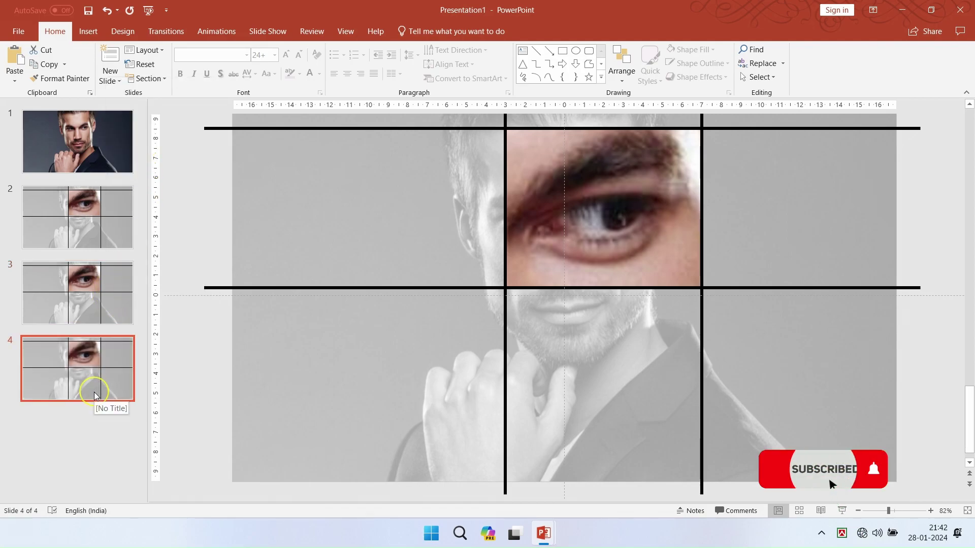
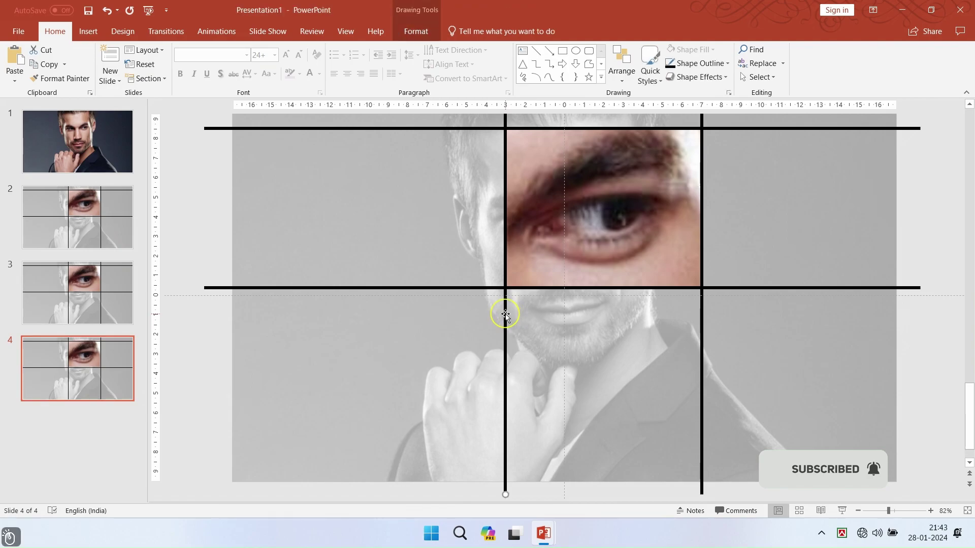
{"action": "left_click", "coordinate": [506, 314]}
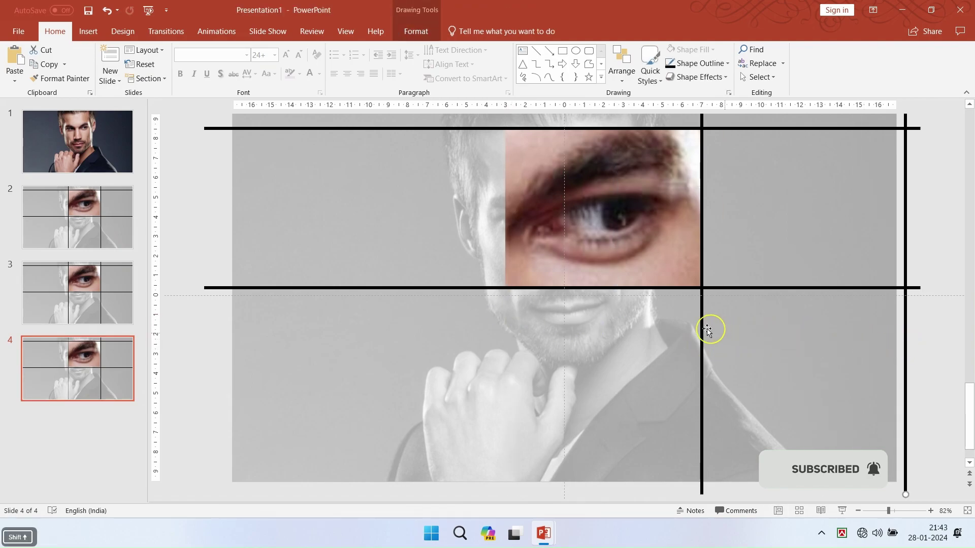
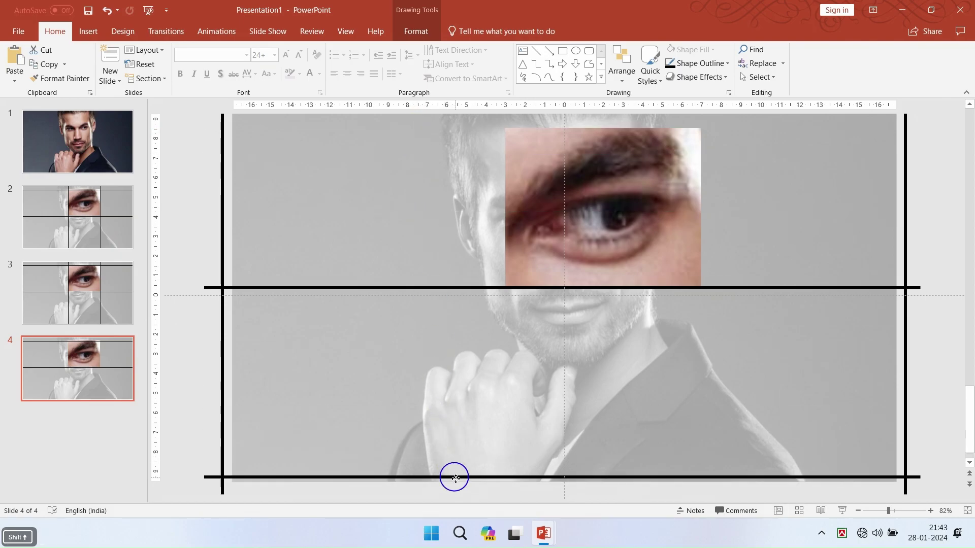
{"action": "left_click", "coordinate": [440, 289]}
{"action": "left_click", "coordinate": [439, 289]}
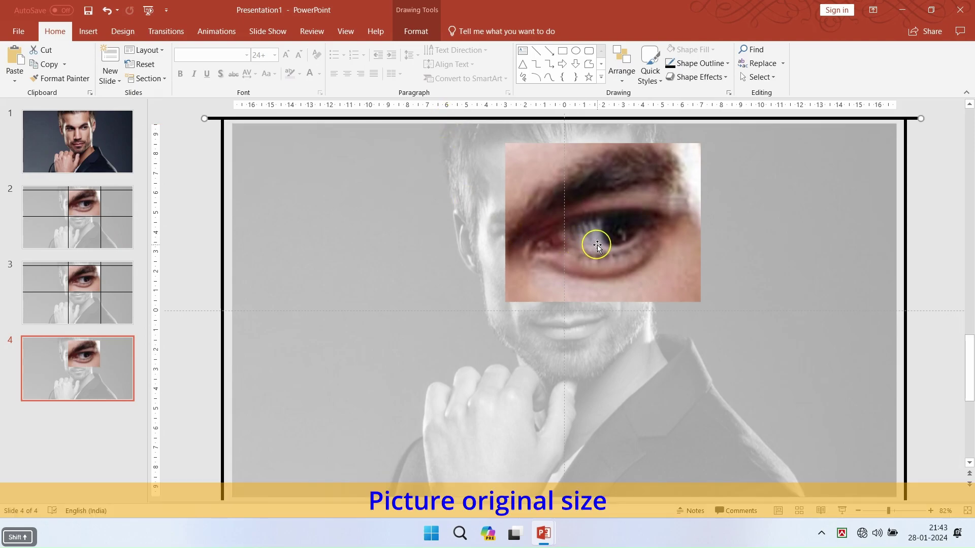
Reset the eye close-up on slide 4 to its original size over the portrait's eye
{"action": "left_click", "coordinate": [602, 250]}
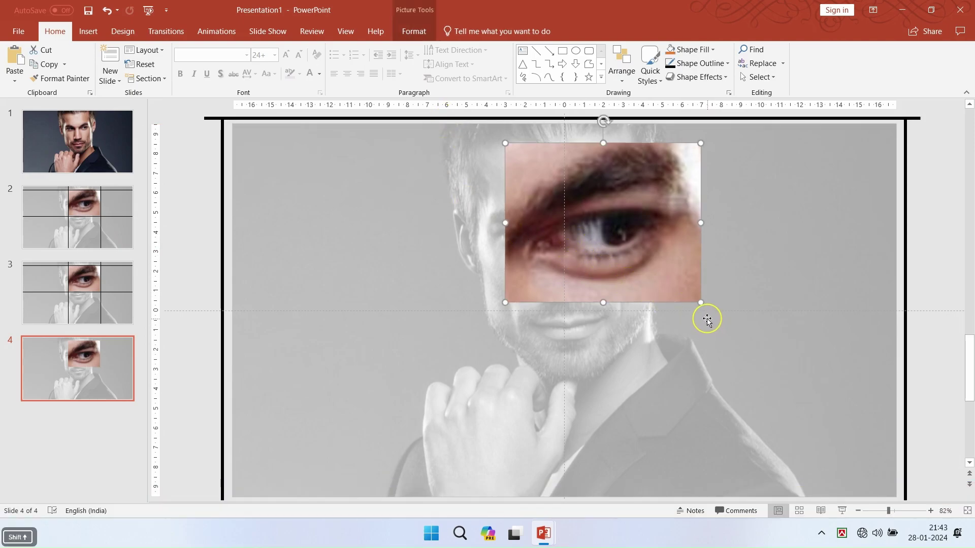
{"action": "left_click", "coordinate": [701, 302]}
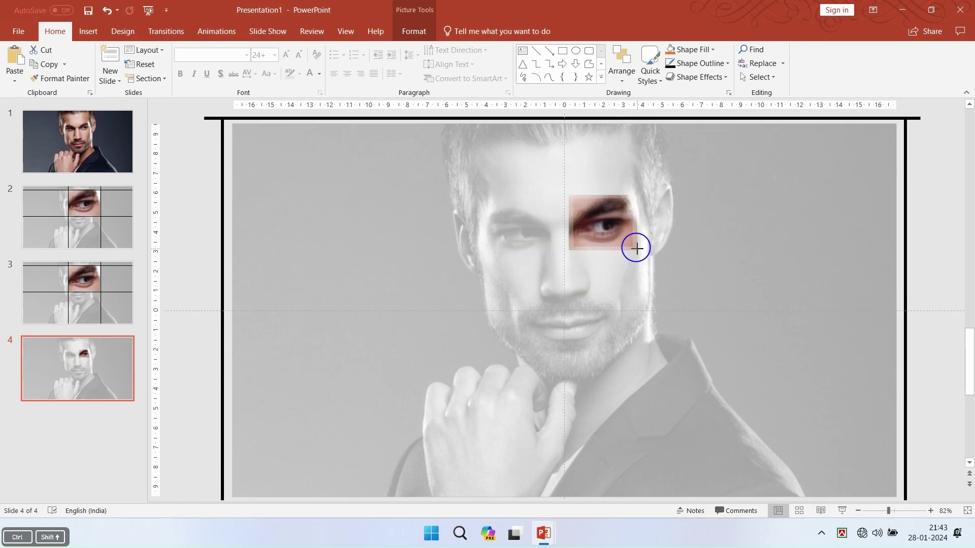
{"action": "left_click", "coordinate": [636, 271]}
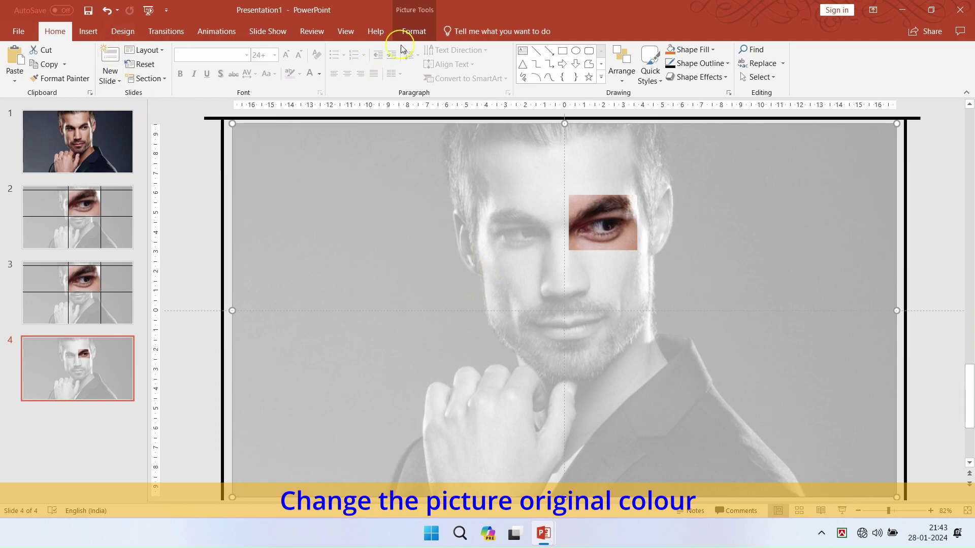
Set the background portrait's colour back to No Recolor so the close-up blends in
{"action": "left_click", "coordinate": [409, 41]}
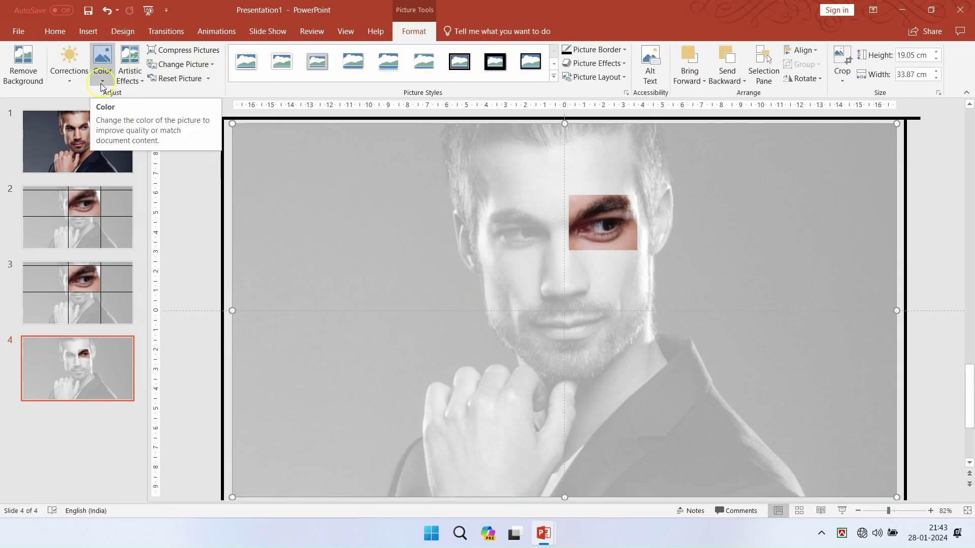
{"action": "left_click", "coordinate": [170, 86]}
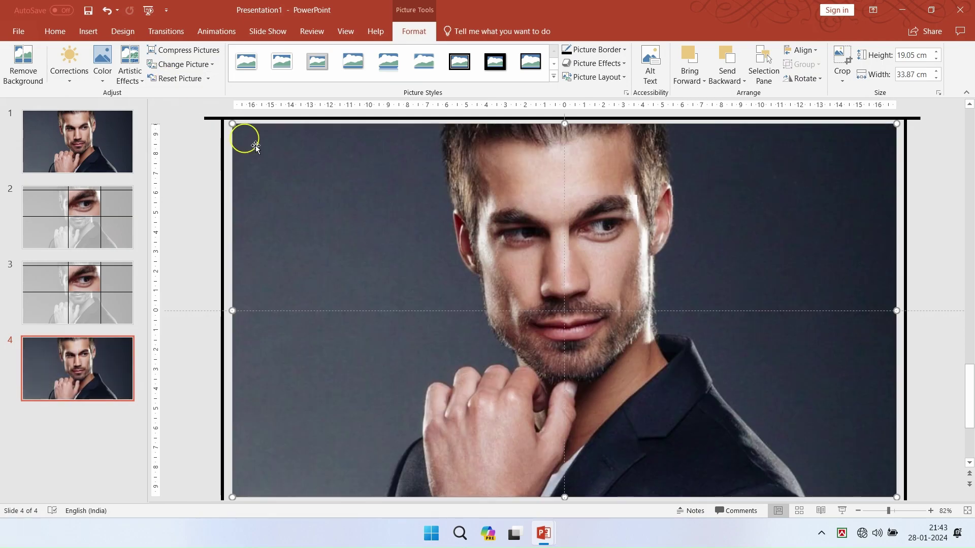
{"action": "left_click", "coordinate": [610, 240]}
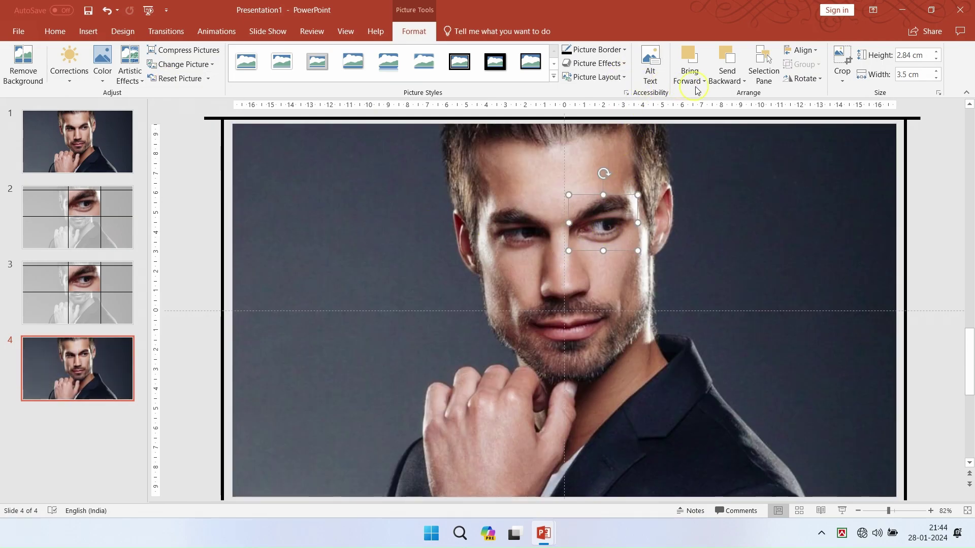
{"action": "left_click", "coordinate": [729, 59]}
{"action": "left_click", "coordinate": [654, 271]}
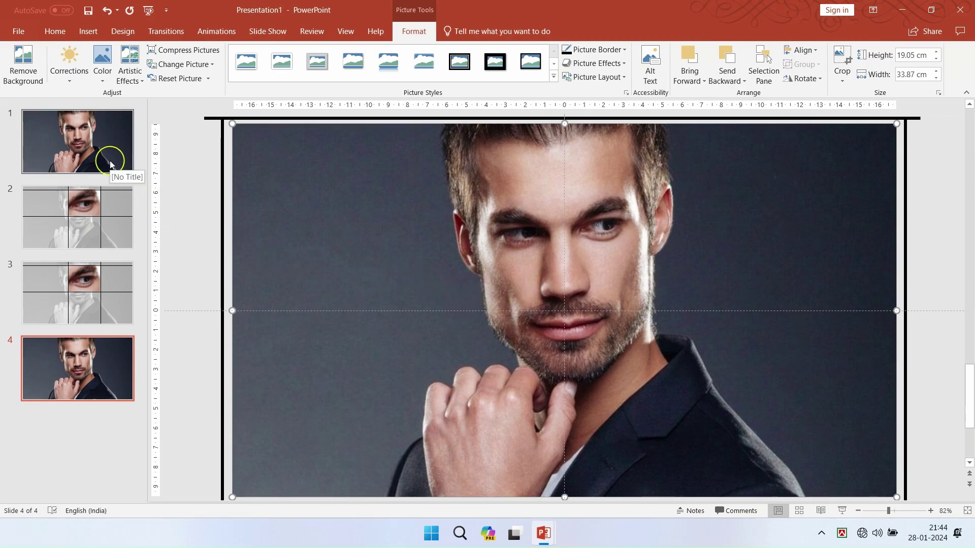
Add a text box left of the face on slide 1 reading ZOOM IN
{"action": "left_click", "coordinate": [114, 164]}
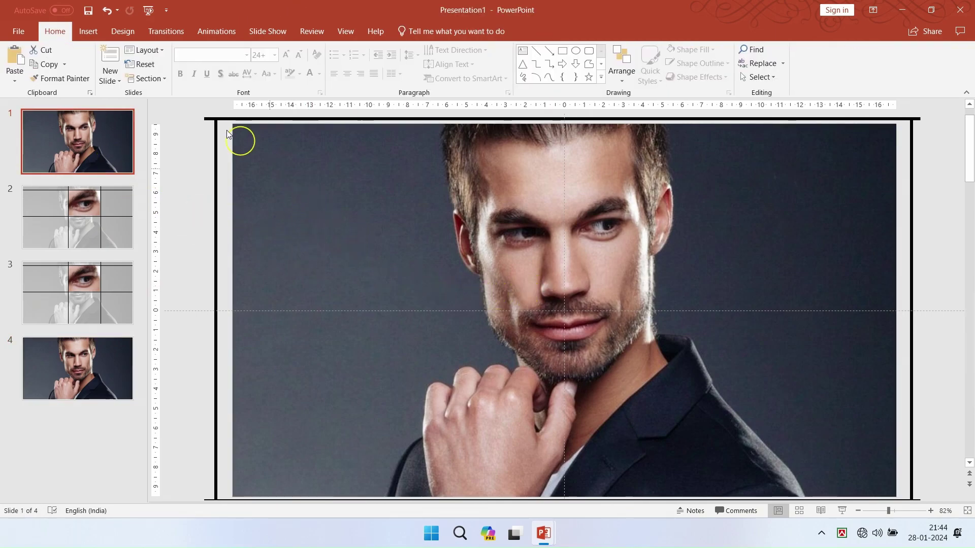
{"action": "left_click", "coordinate": [95, 41]}
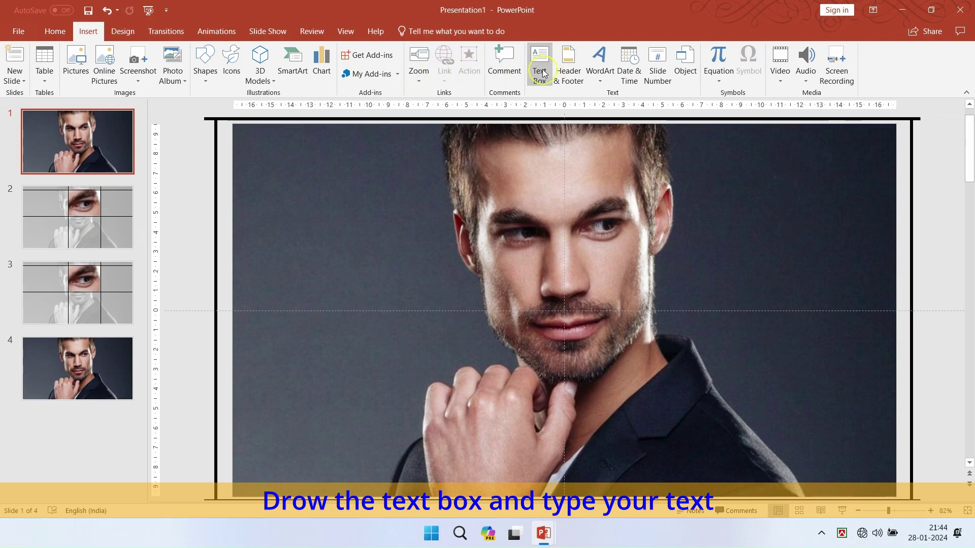
{"action": "left_click", "coordinate": [542, 71]}
{"action": "left_click", "coordinate": [328, 278]}
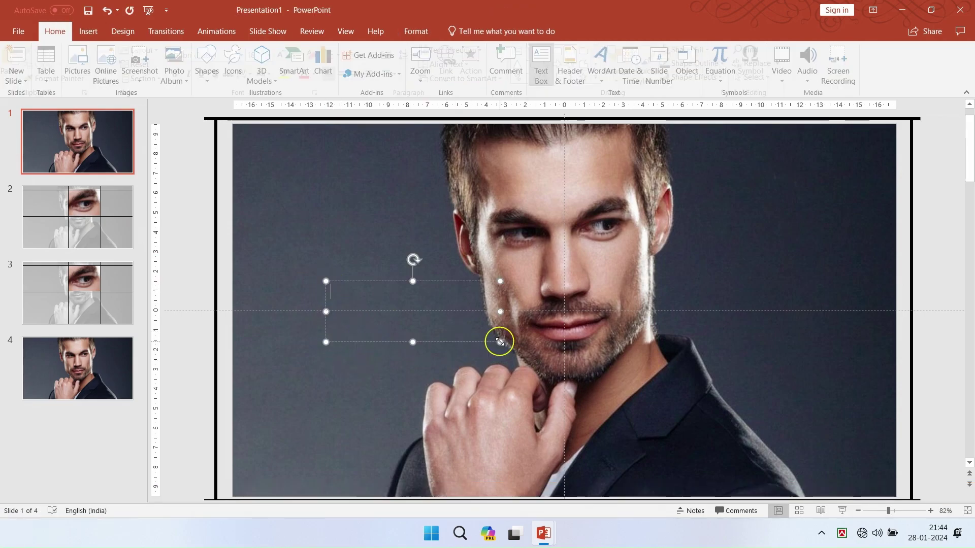
{"action": "key", "text": "space"}
{"action": "type", "text": "in"}
Set the heading to Impact font, widen it to one line at the left edge and center the text
{"action": "key", "text": "ctrl+a"}
{"action": "left_click", "coordinate": [191, 56]}
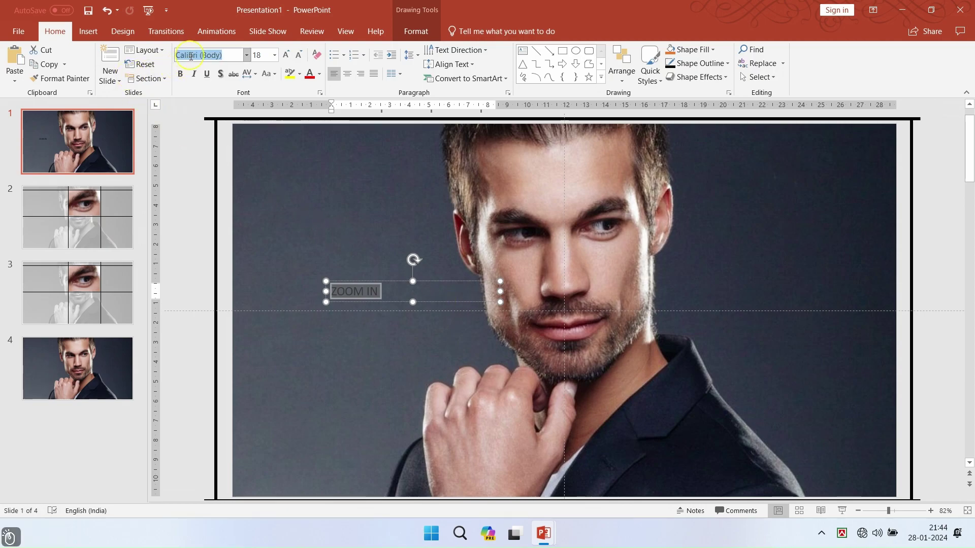
{"action": "type", "text": "im"}
{"action": "key", "text": "Return"}
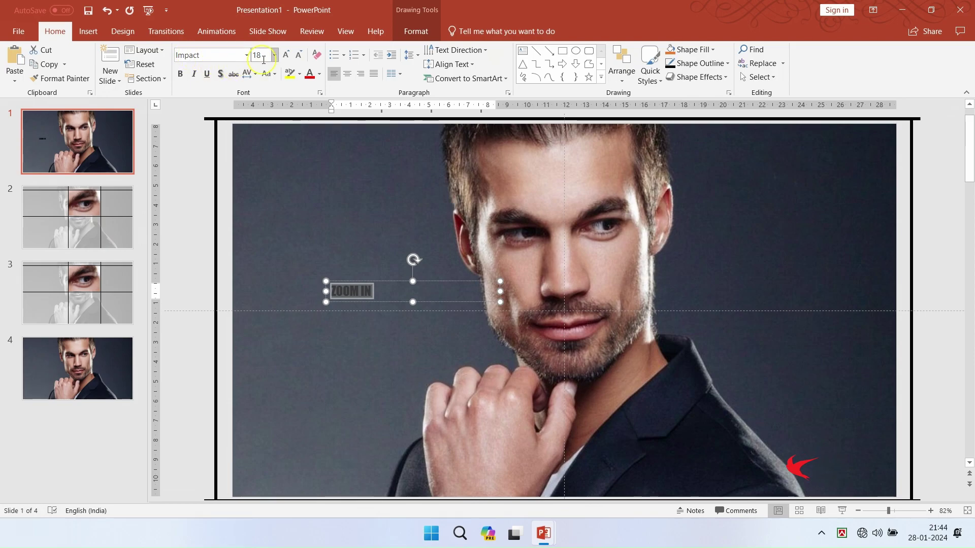
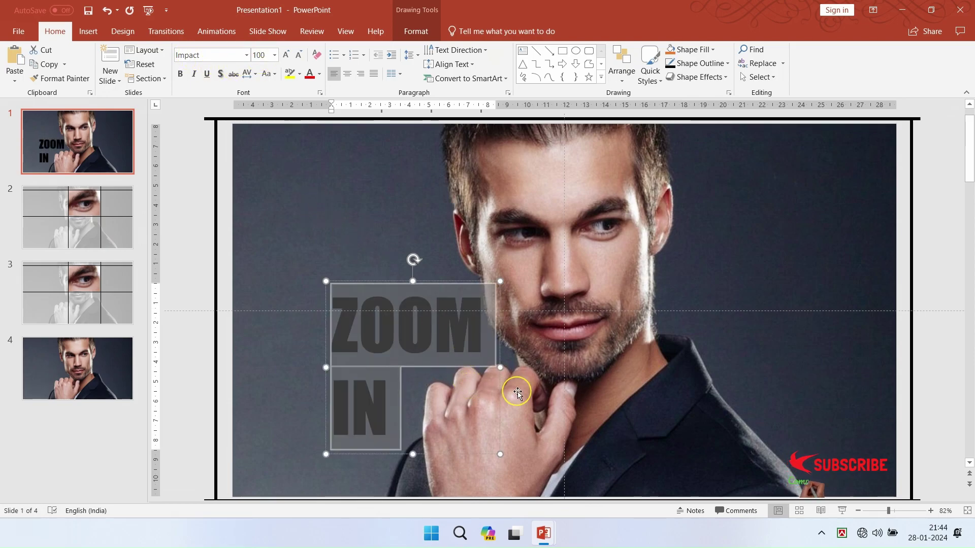
{"action": "left_click", "coordinate": [503, 371]}
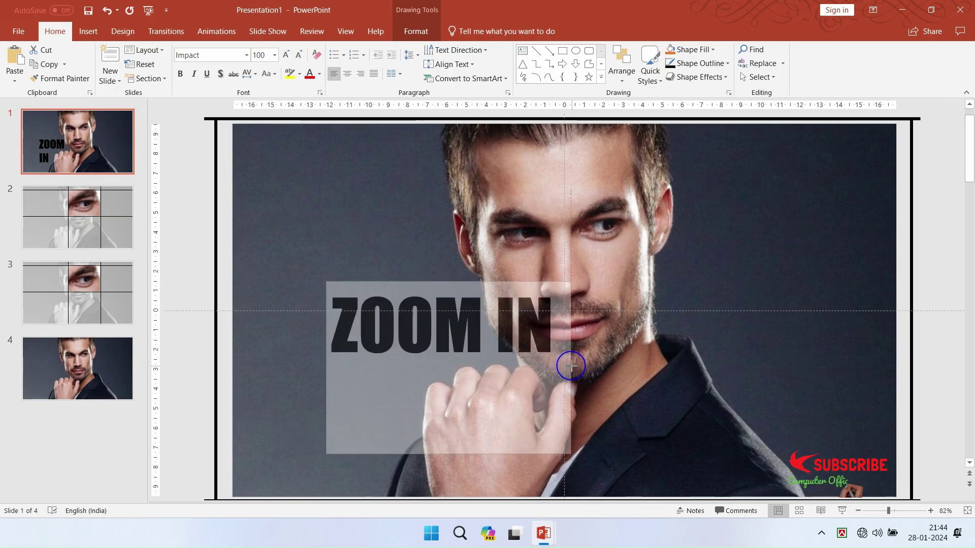
{"action": "left_click", "coordinate": [328, 331]}
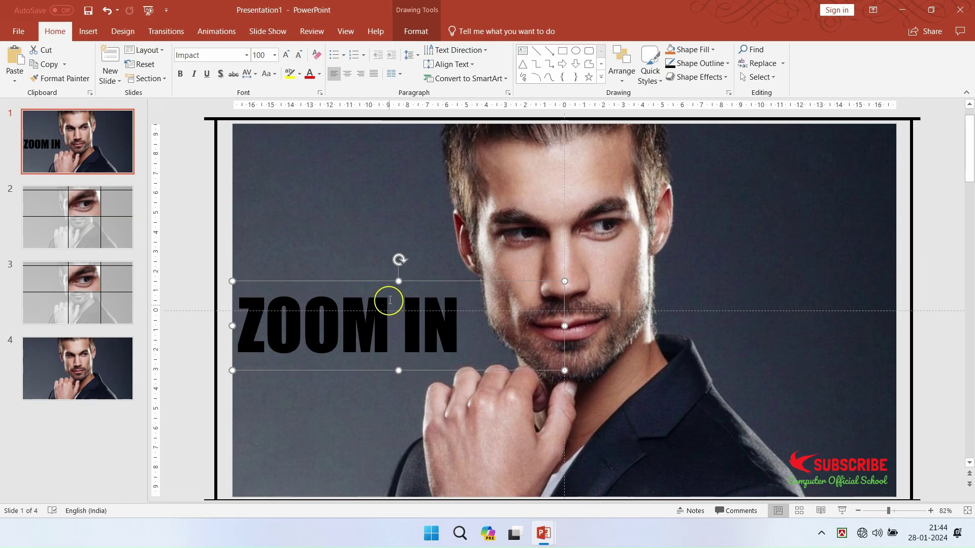
{"action": "left_click", "coordinate": [347, 78]}
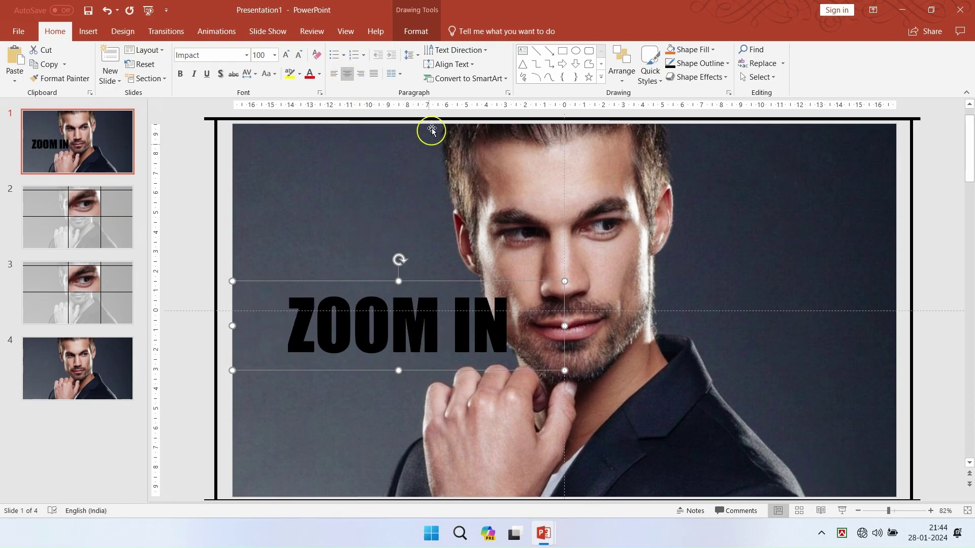
Give the ZOOM IN heading an Offset: Center soft shadow from Text Effects
{"action": "left_click", "coordinate": [424, 43]}
{"action": "left_click", "coordinate": [637, 82]}
{"action": "left_click", "coordinate": [668, 104]}
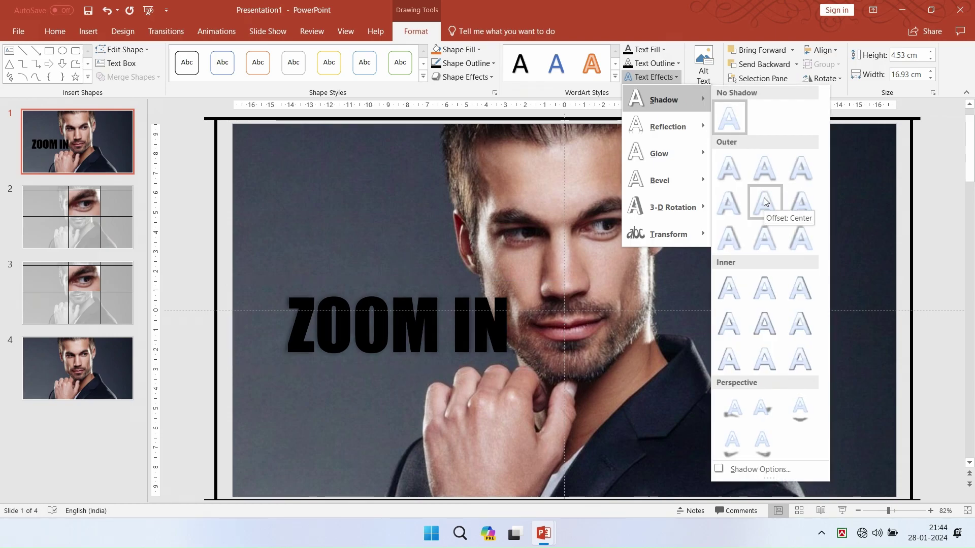
{"action": "left_click", "coordinate": [766, 202]}
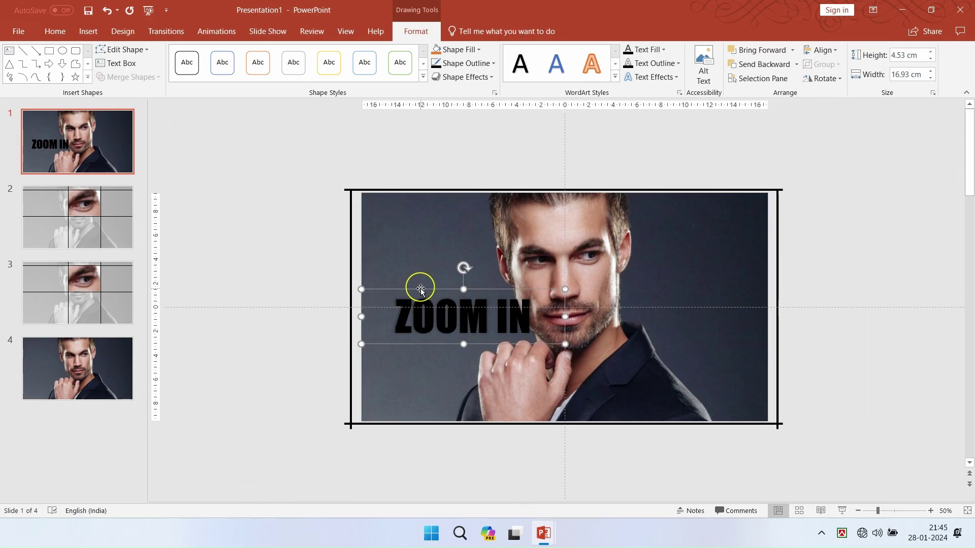
Drag the ZOOM IN text box just below slide 1's bottom edge
{"action": "left_click", "coordinate": [424, 292]}
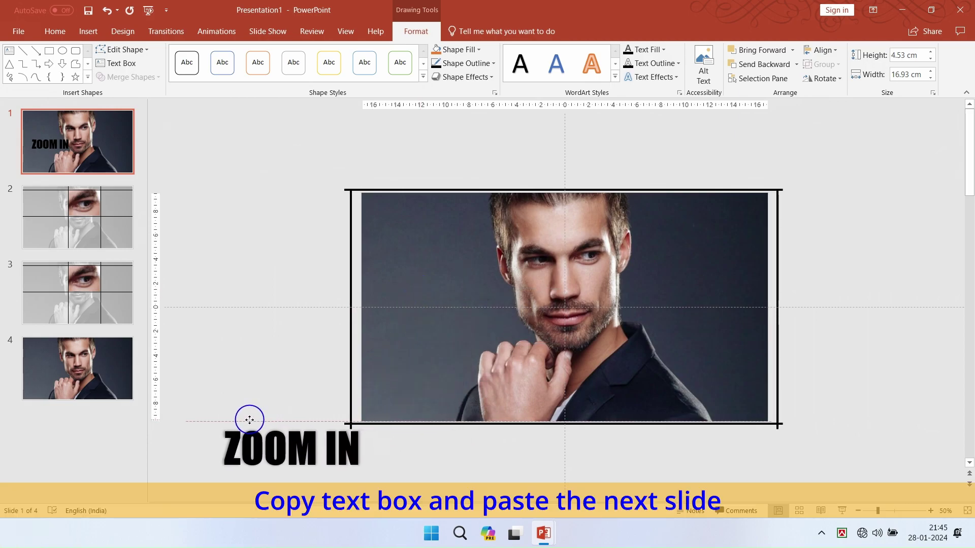
{"action": "left_click", "coordinate": [257, 421]}
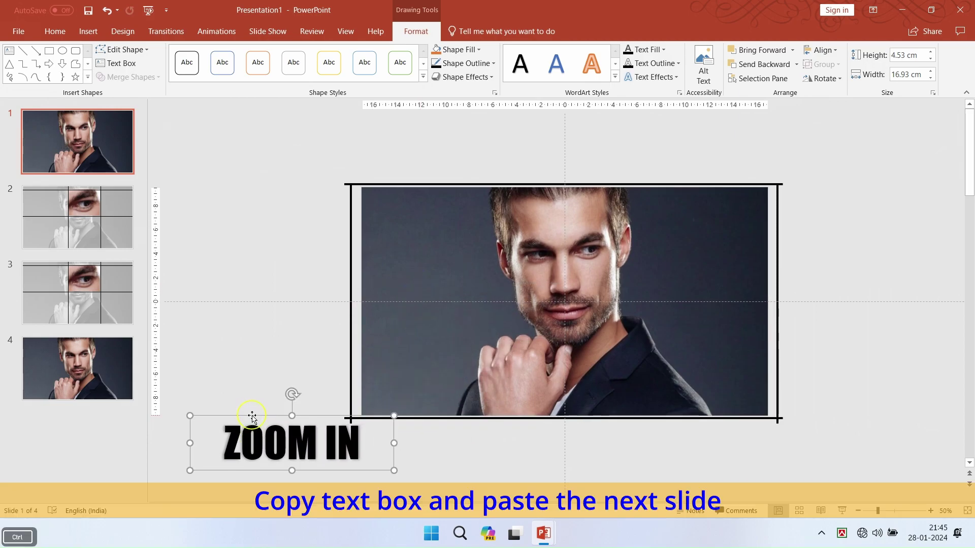
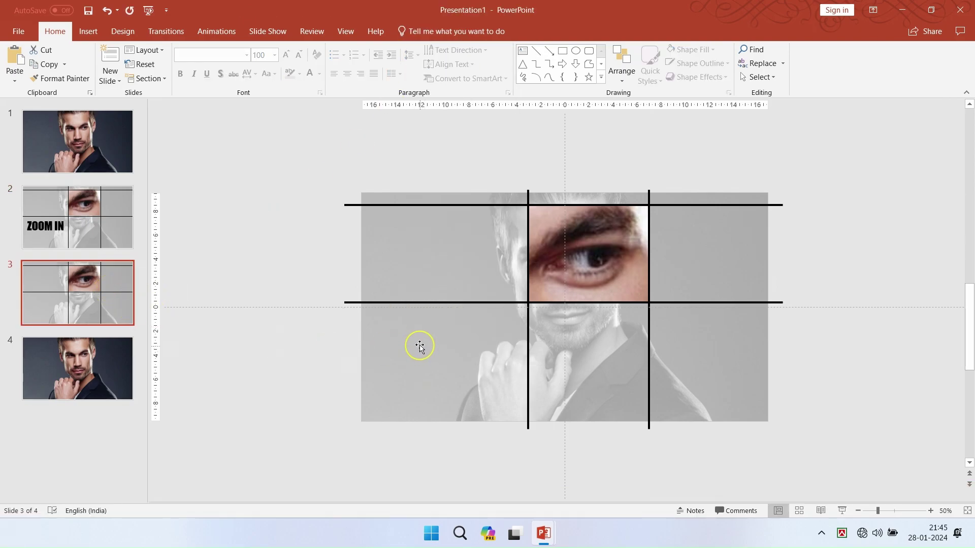
Paste ZOOM IN onto slides 3 and 4, parking slide 4's copy below the bottom edge
{"action": "key", "text": "ctrl+v"}
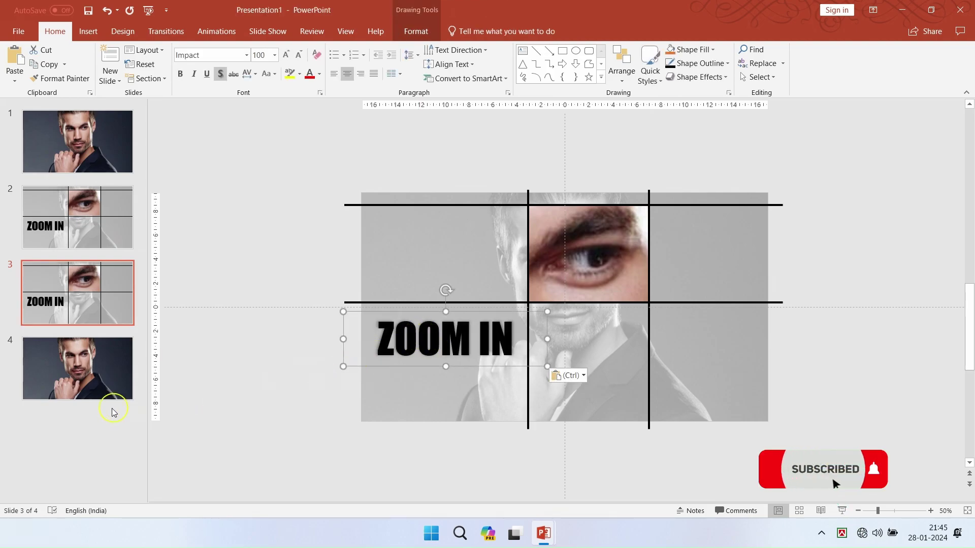
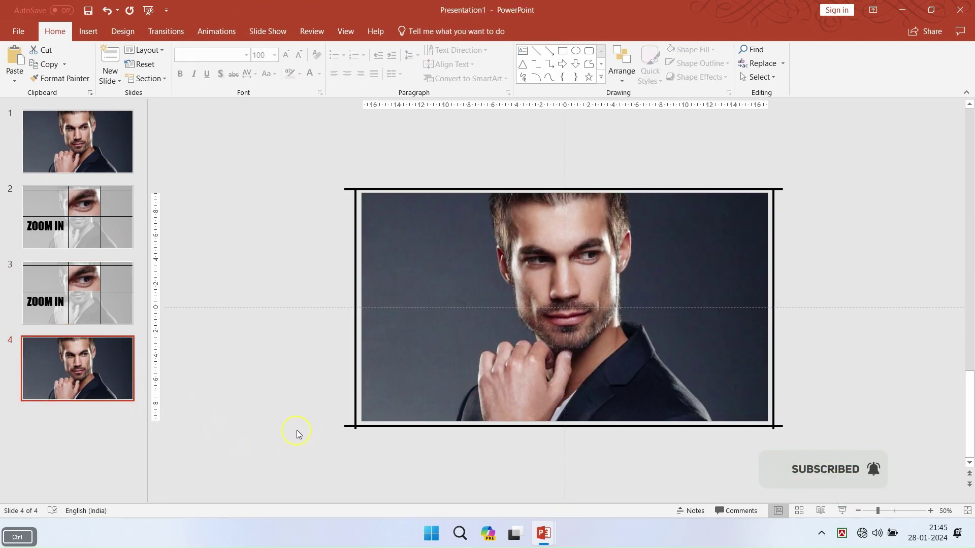
{"action": "key", "text": "ctrl+v"}
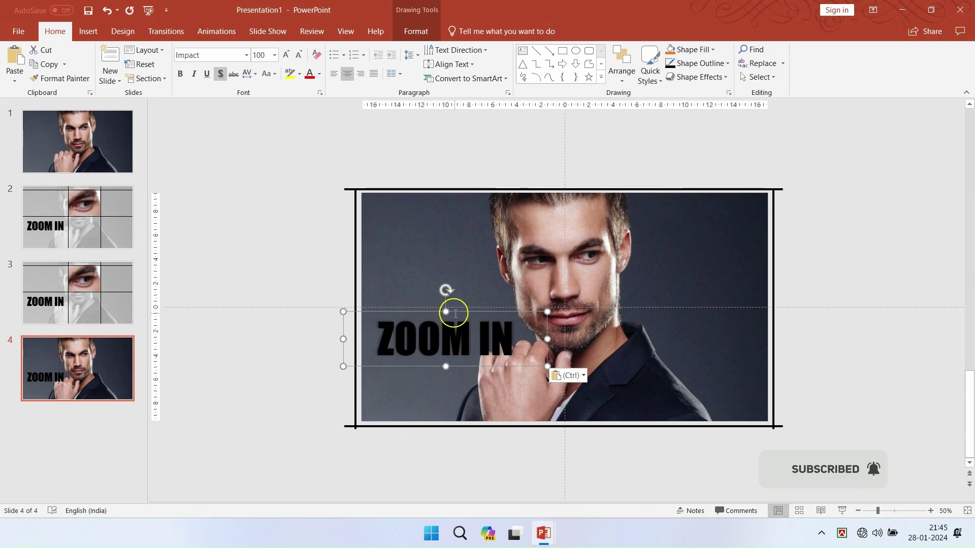
{"action": "left_click", "coordinate": [459, 316]}
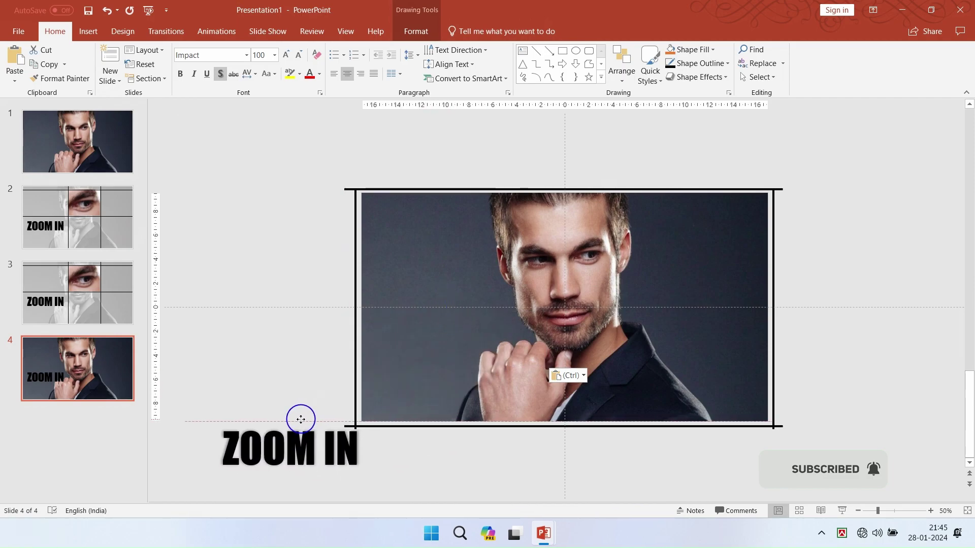
Duplicate slide 4 as a fifth slide
{"action": "right_click", "coordinate": [131, 373]}
{"action": "left_click", "coordinate": [184, 242]}
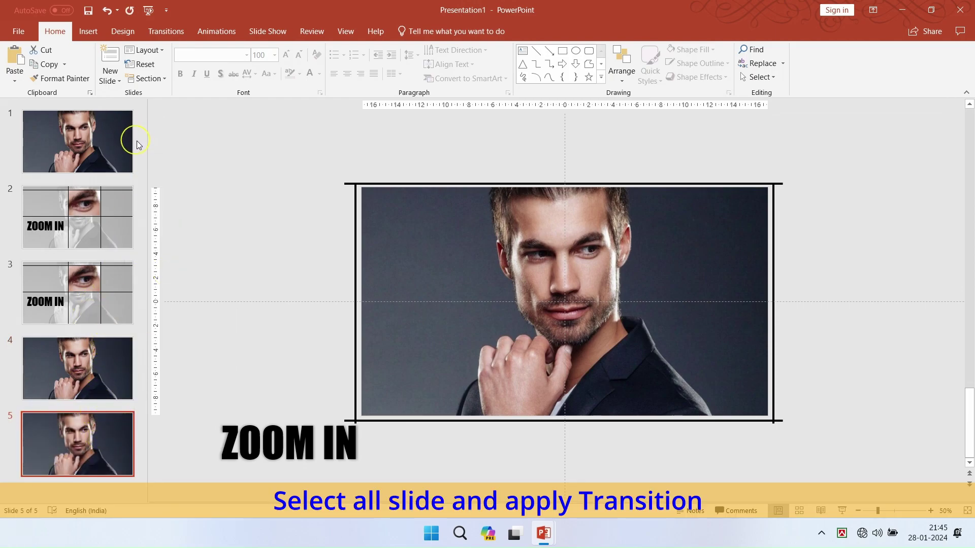
Select all slides and apply the Morph transition to every slide
{"action": "left_click", "coordinate": [138, 145]}
{"action": "left_click", "coordinate": [139, 145]}
{"action": "key", "text": "ctrl+a"}
{"action": "left_click", "coordinate": [171, 40]}
{"action": "left_click", "coordinate": [130, 60]}
{"action": "left_click", "coordinate": [878, 83]}
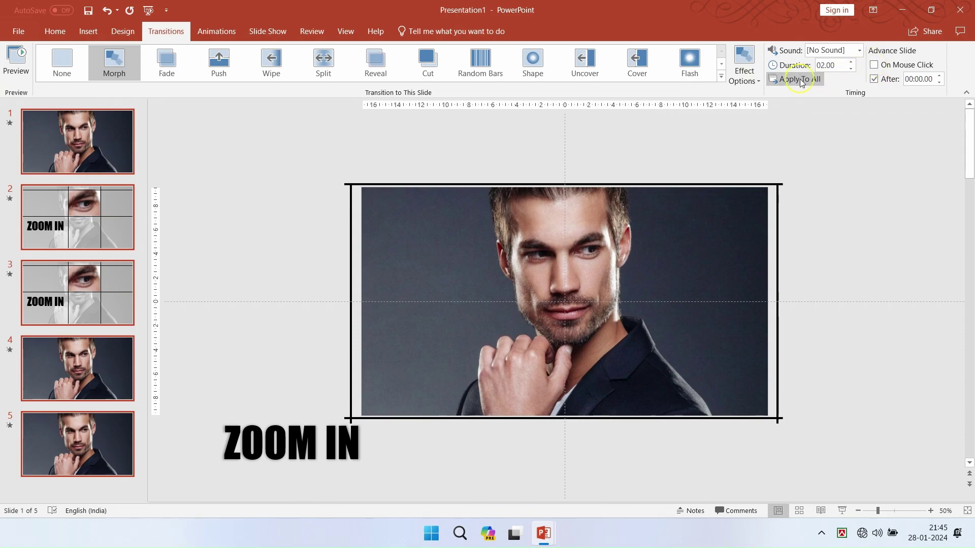
Lower the Morph duration on slides 2 and 4, slide 4 to 0.75 seconds
{"action": "left_click", "coordinate": [102, 218]}
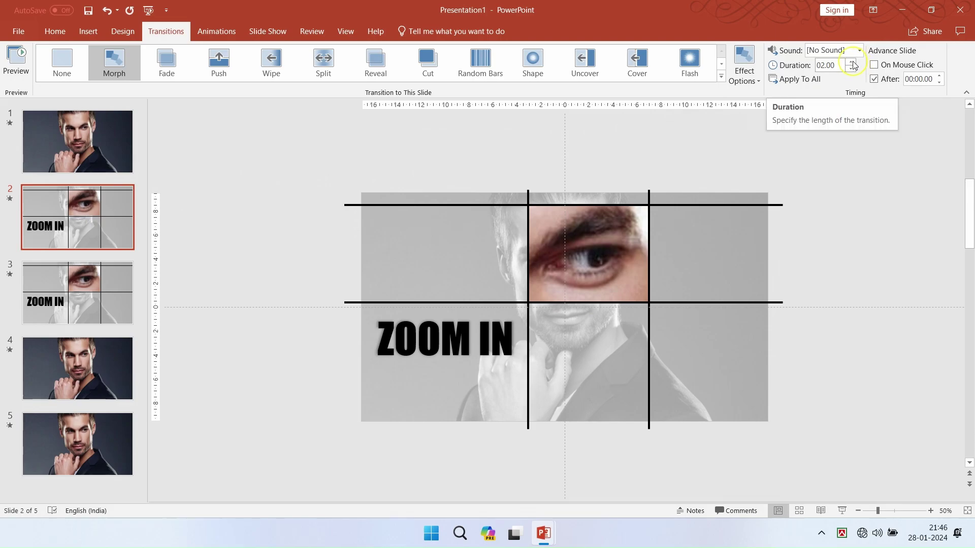
{"action": "left_click", "coordinate": [852, 74]}
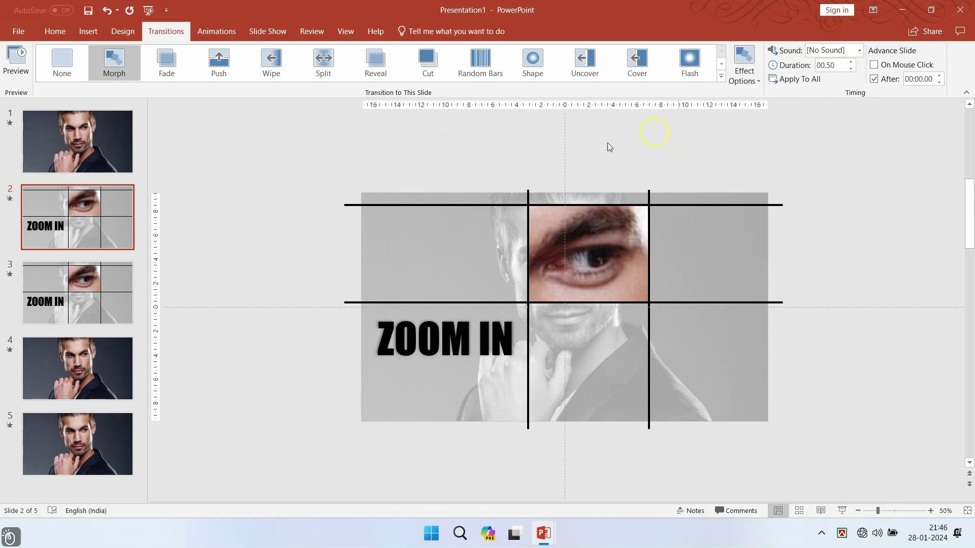
{"action": "left_click", "coordinate": [87, 298]}
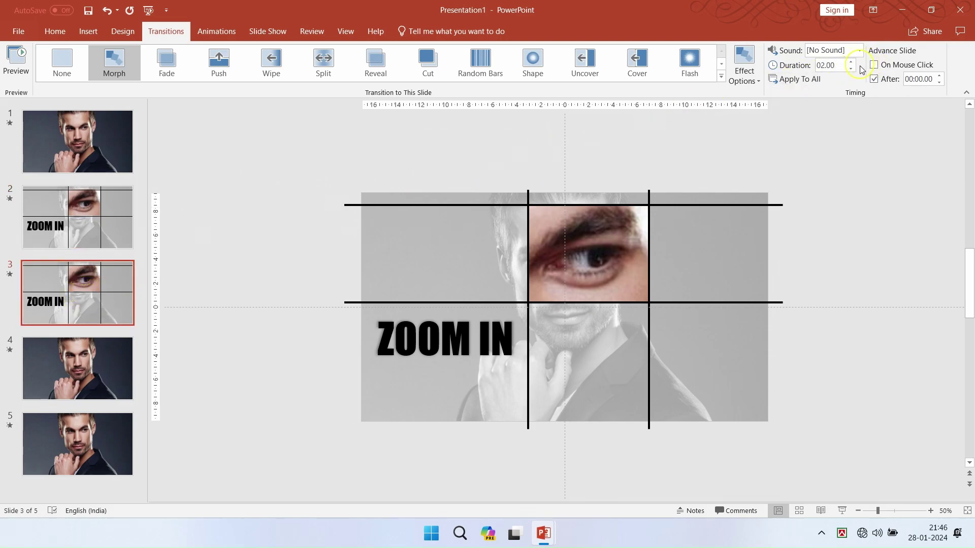
{"action": "left_click", "coordinate": [108, 347]}
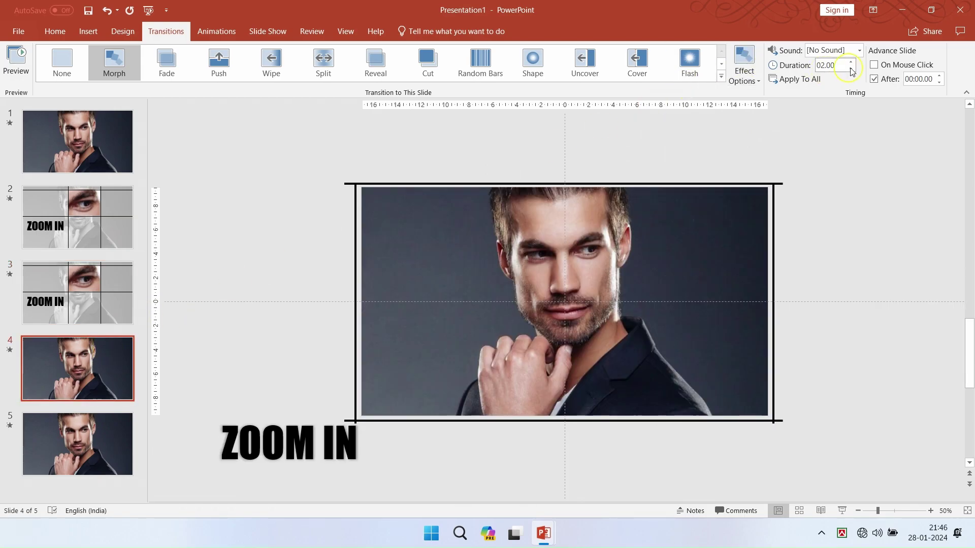
{"action": "left_click", "coordinate": [854, 74]}
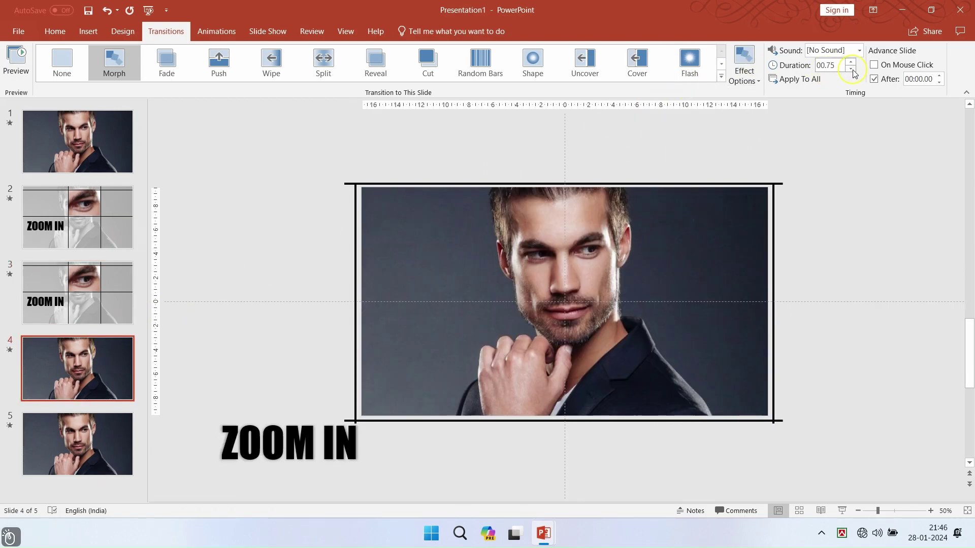
Run the slideshow from the first slide and click through the zoom sequence
{"action": "left_click", "coordinate": [103, 433]}
{"action": "left_click", "coordinate": [874, 70]}
{"action": "left_click", "coordinate": [261, 37]}
{"action": "left_click", "coordinate": [33, 63]}
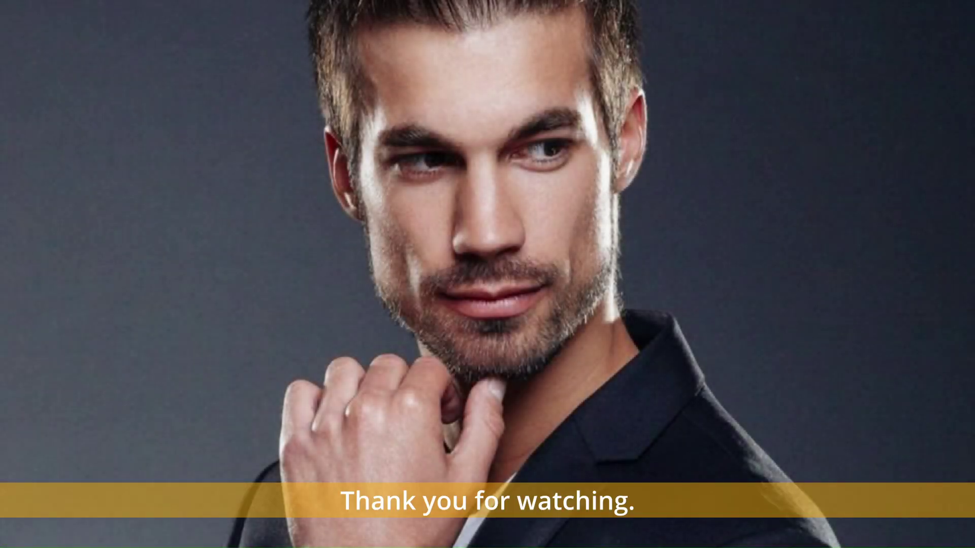